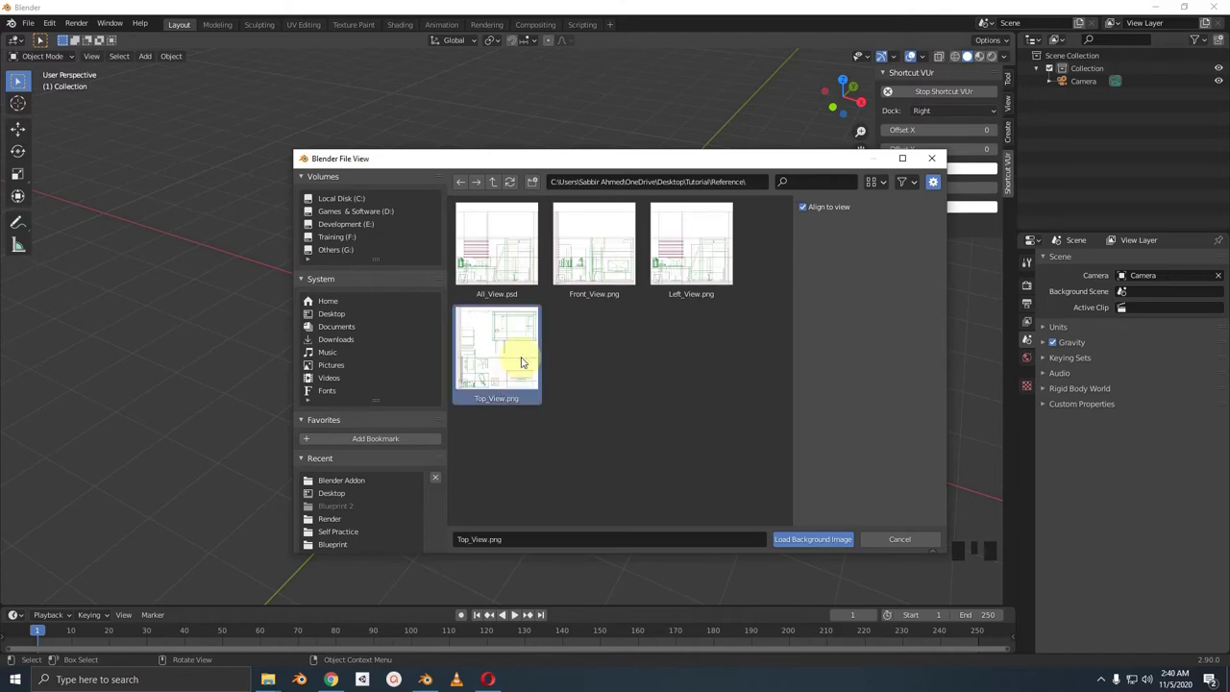
- Orbit the view around the newly added Top_View.png image empty at the origin
{"action": "left_click_drag", "start_coordinate": [639, 356], "coordinate": [571, 381]}
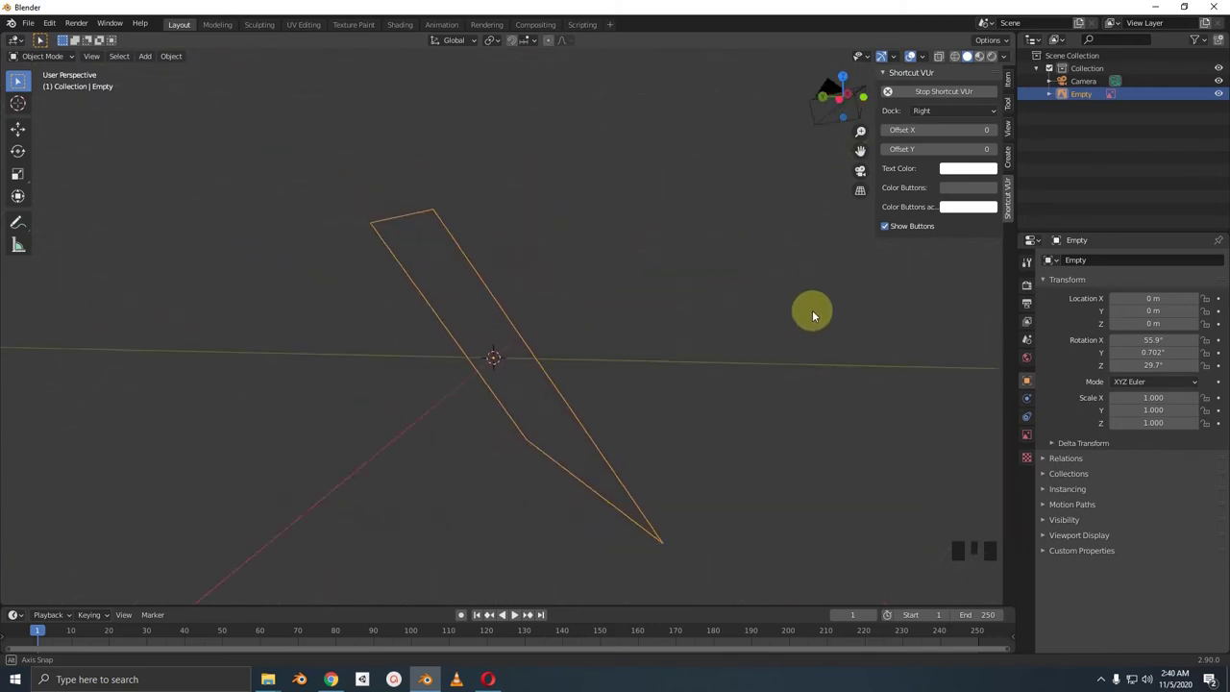
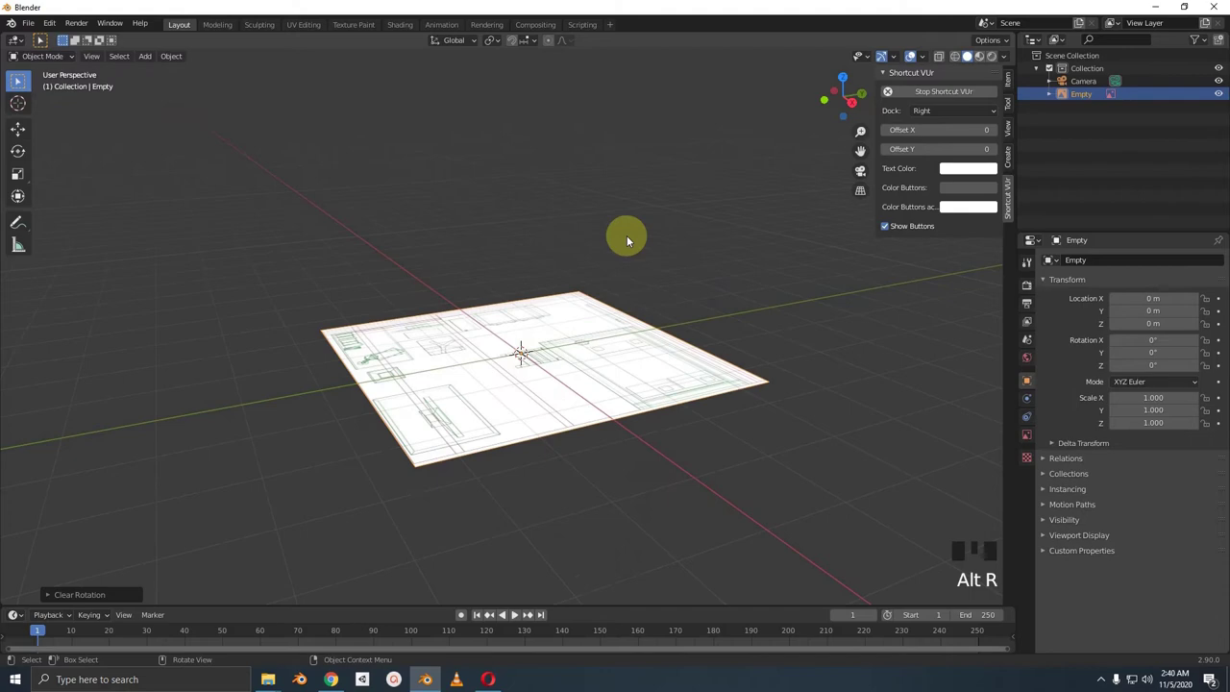
- Set the floor-plan empty to show only in orthographic views and check it from top view
{"action": "left_click_drag", "start_coordinate": [508, 282], "coordinate": [1034, 436]}
{"action": "left_click", "coordinate": [1034, 437]}
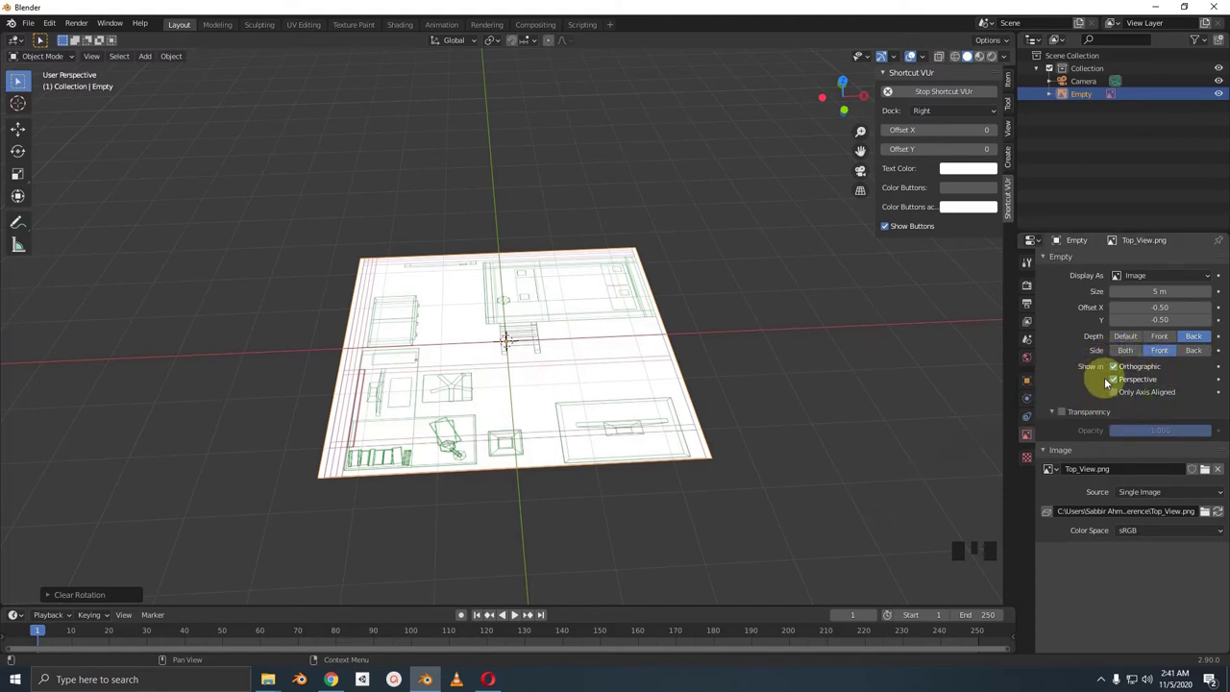
{"action": "left_click", "coordinate": [1118, 386]}
{"action": "left_click_drag", "start_coordinate": [687, 373], "coordinate": [696, 362]}
{"action": "key", "text": "KP_7"}
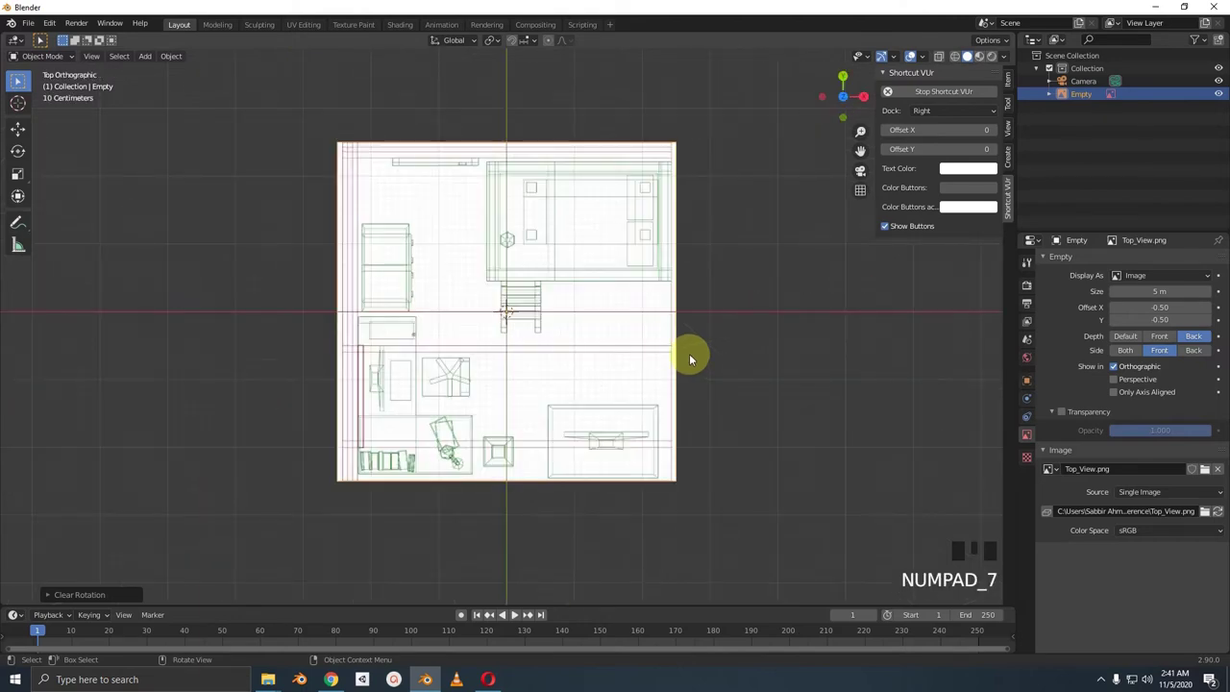
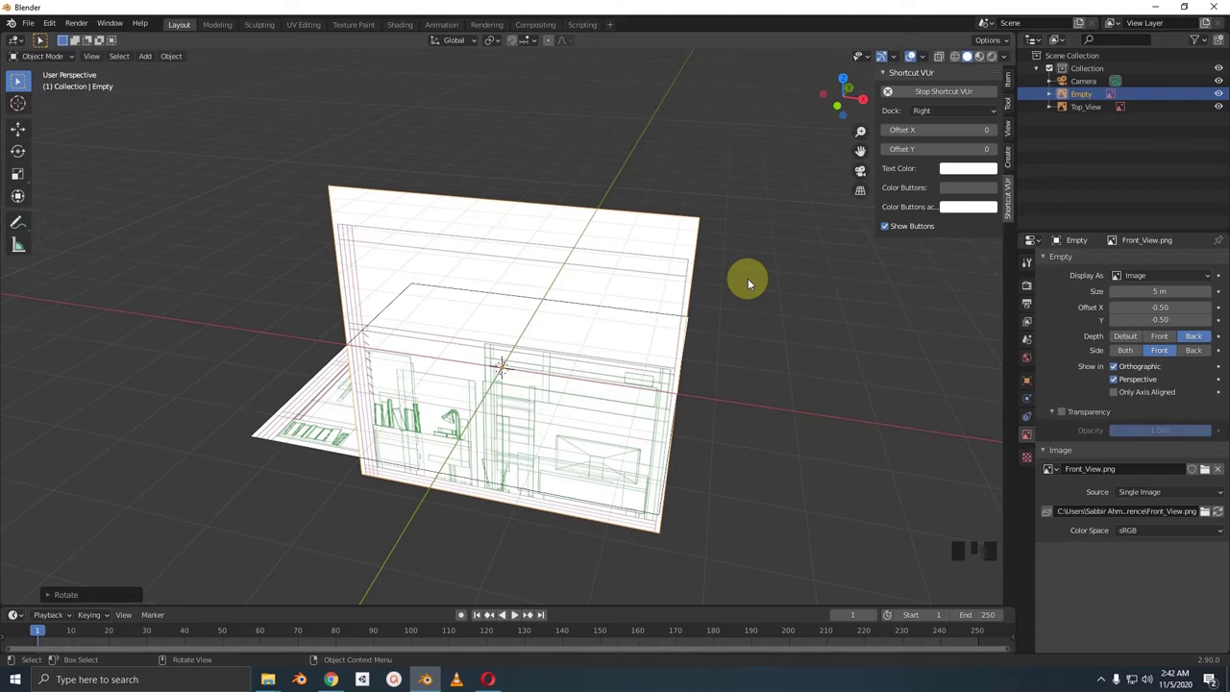
{"action": "left_click_drag", "start_coordinate": [670, 294], "coordinate": [719, 305]}
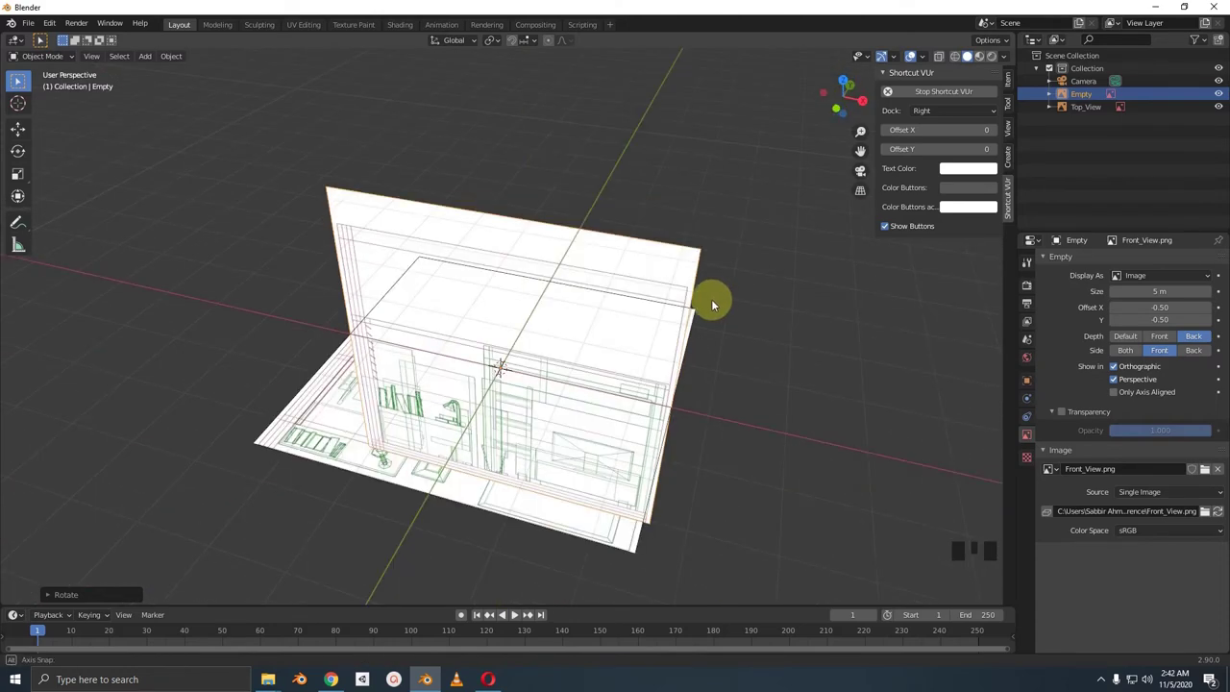
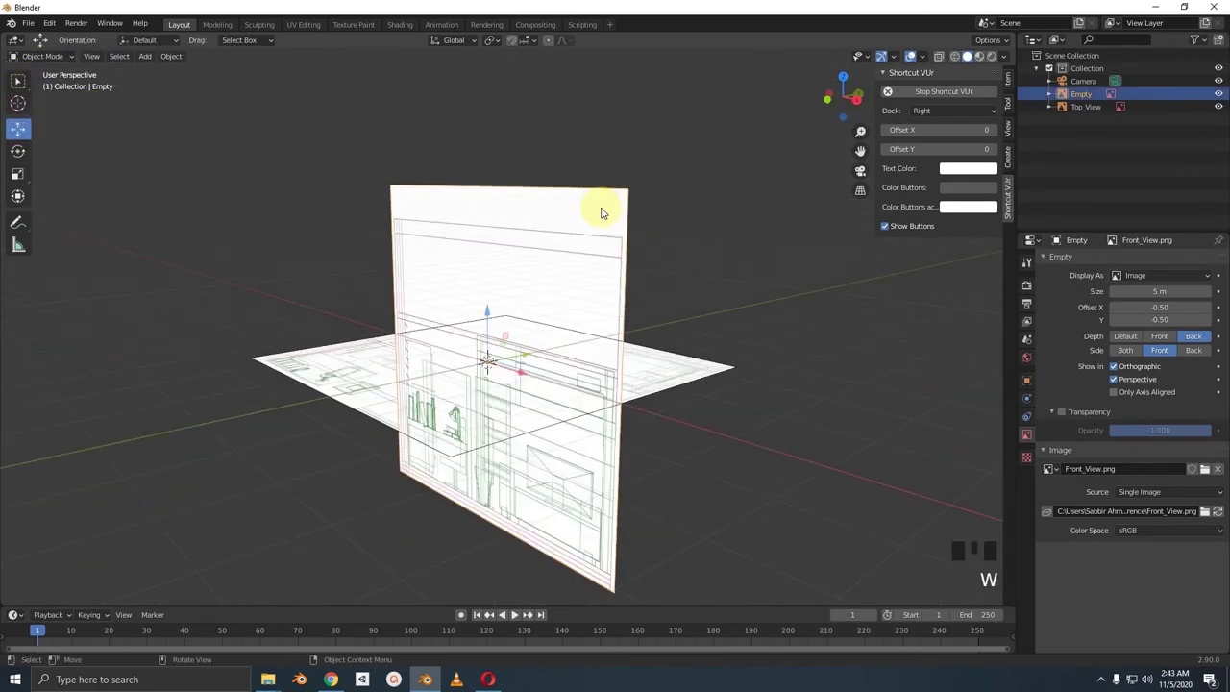
- Zoom in on the blueprints and view the scene straight on to check the front image's placement
{"action": "left_click_drag", "start_coordinate": [536, 229], "coordinate": [480, 396]}
{"action": "scroll", "scroll_direction": "up", "scroll_amount": 3}
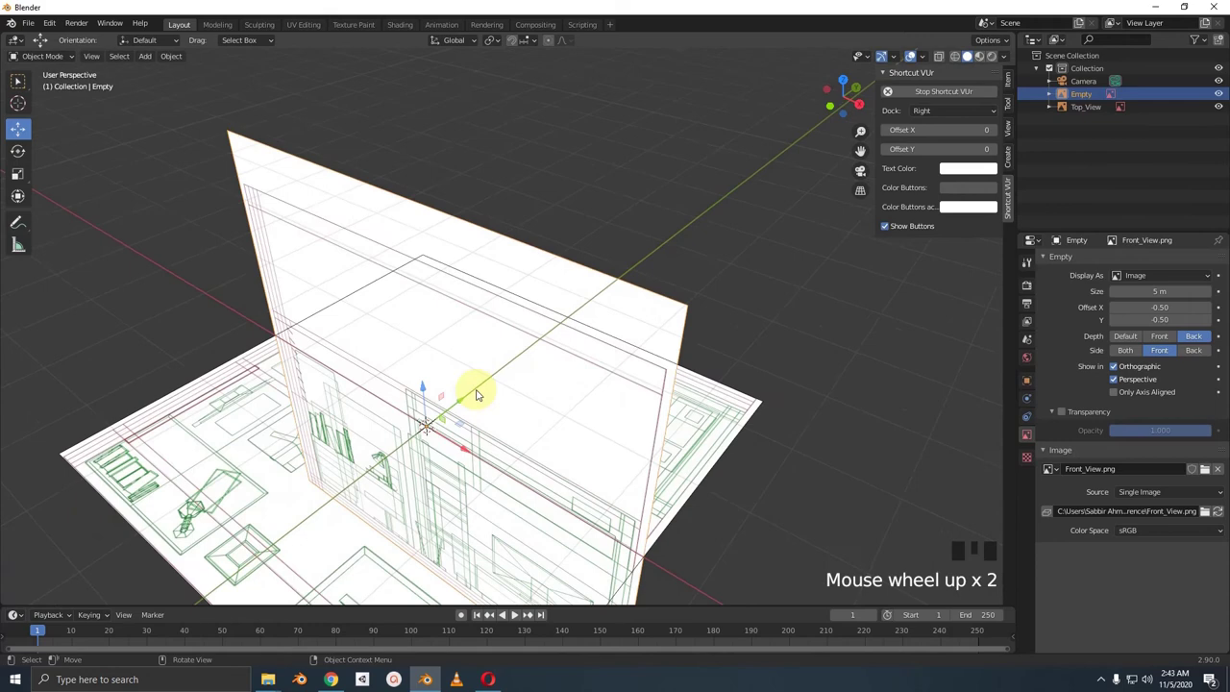
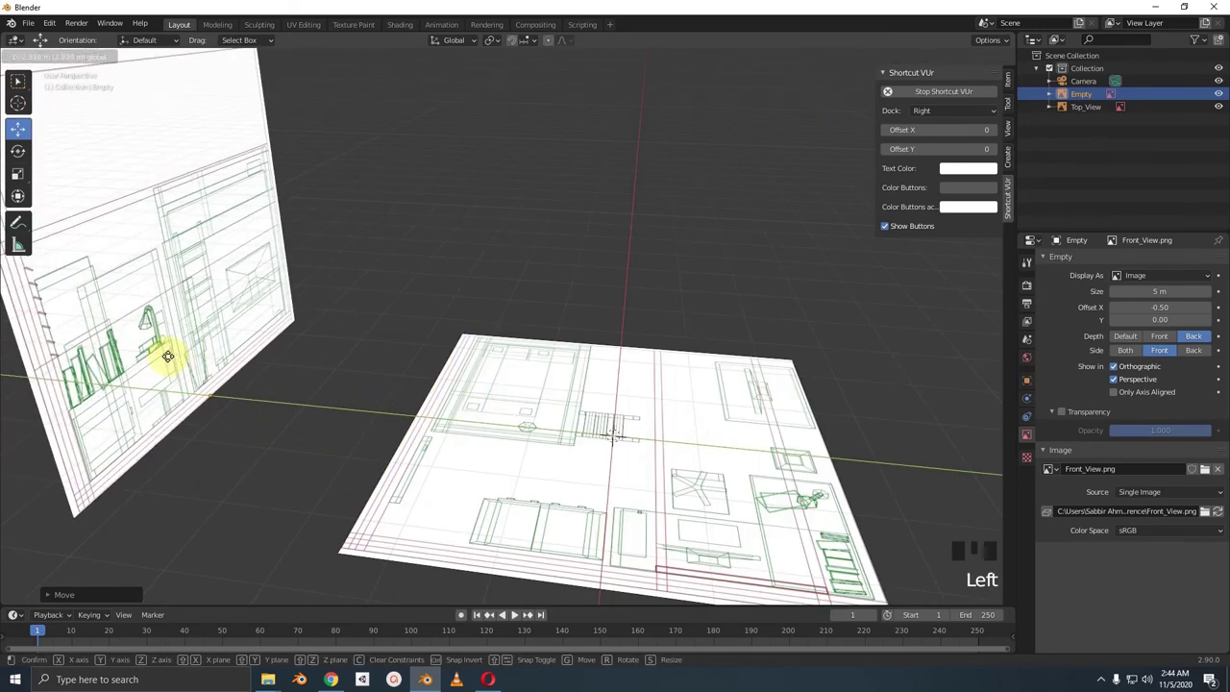
{"action": "key", "text": "KP_3"}
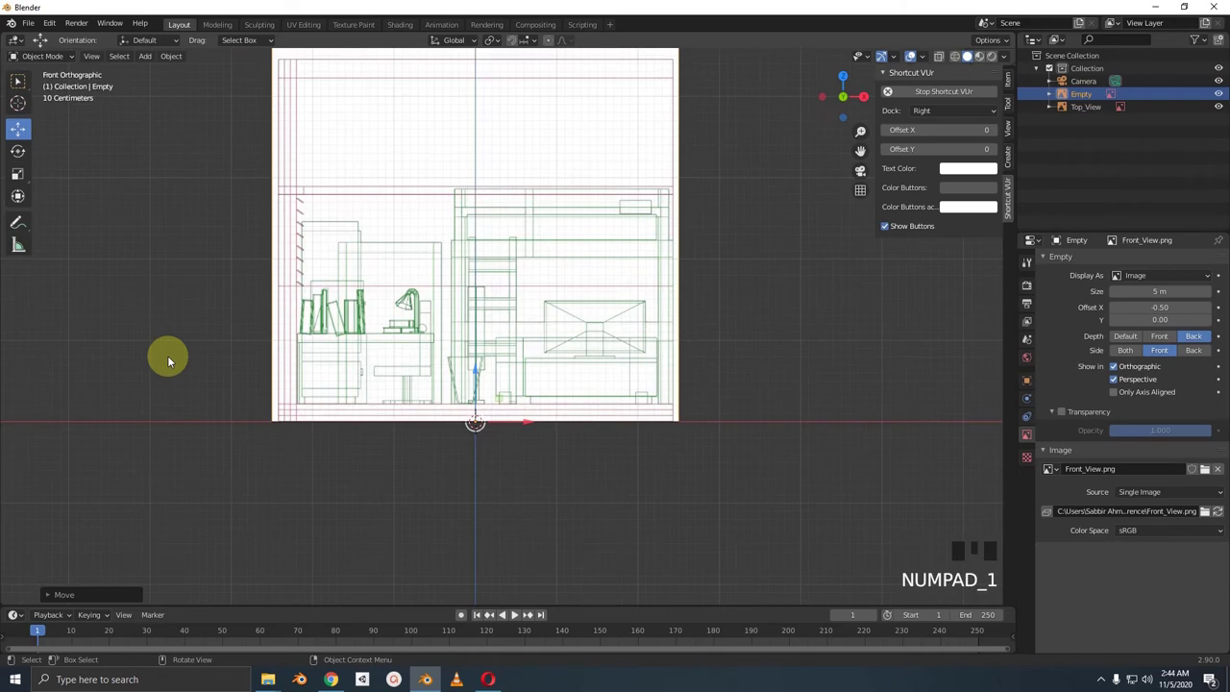
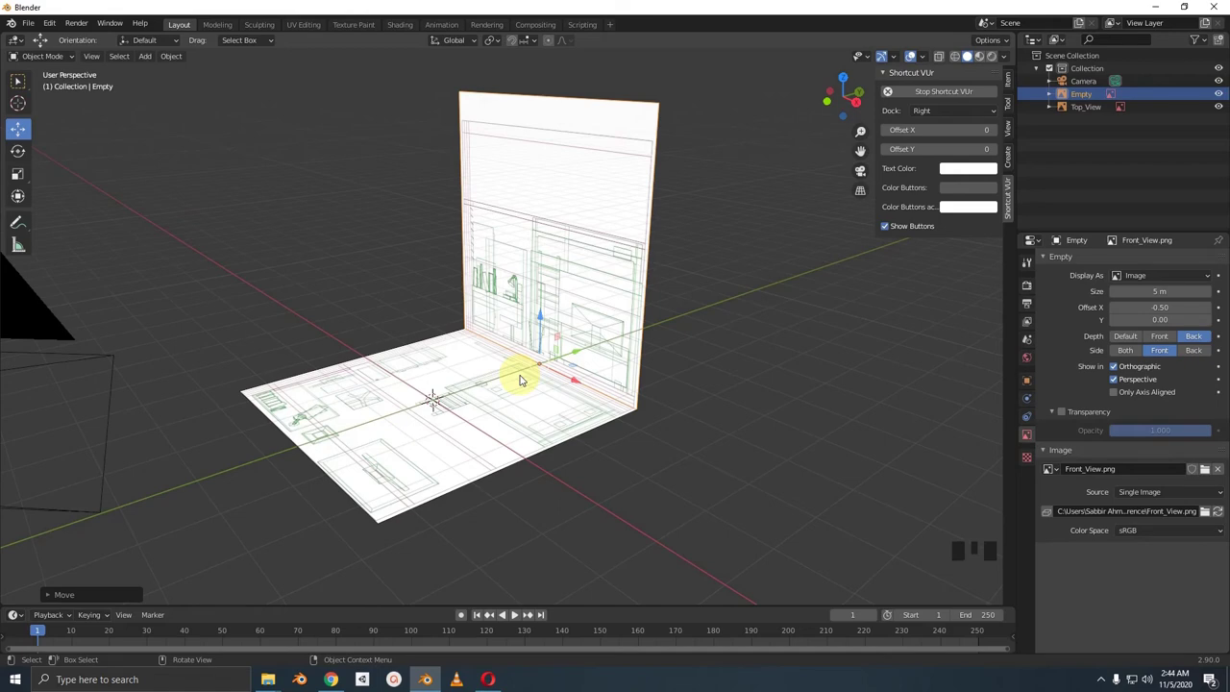
- From the right side view, add the side-view blueprint image and start editing the collection name
{"action": "key", "text": "KP_3"}
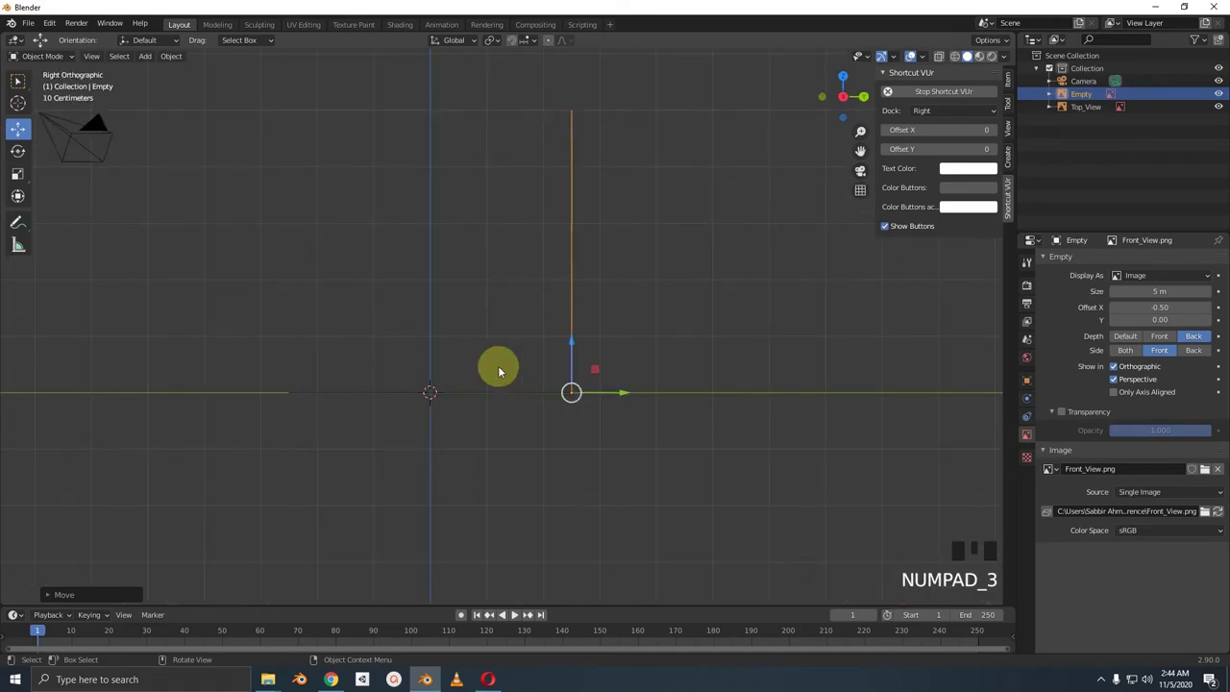
{"action": "left_click_drag", "start_coordinate": [419, 341], "coordinate": [462, 393]}
{"action": "scroll", "scroll_direction": "up", "scroll_amount": 3}
{"action": "left_click_drag", "start_coordinate": [466, 392], "coordinate": [514, 364]}
{"action": "scroll", "scroll_direction": "down", "scroll_amount": 3}
{"action": "key", "text": "shift+a"}
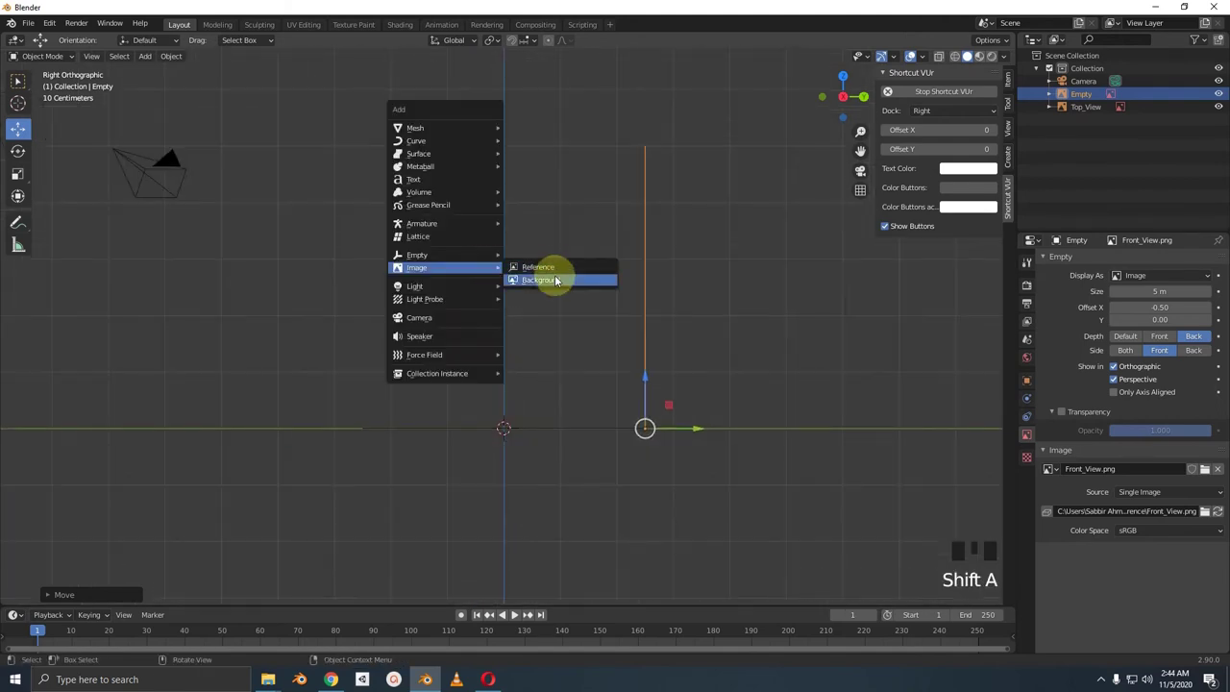
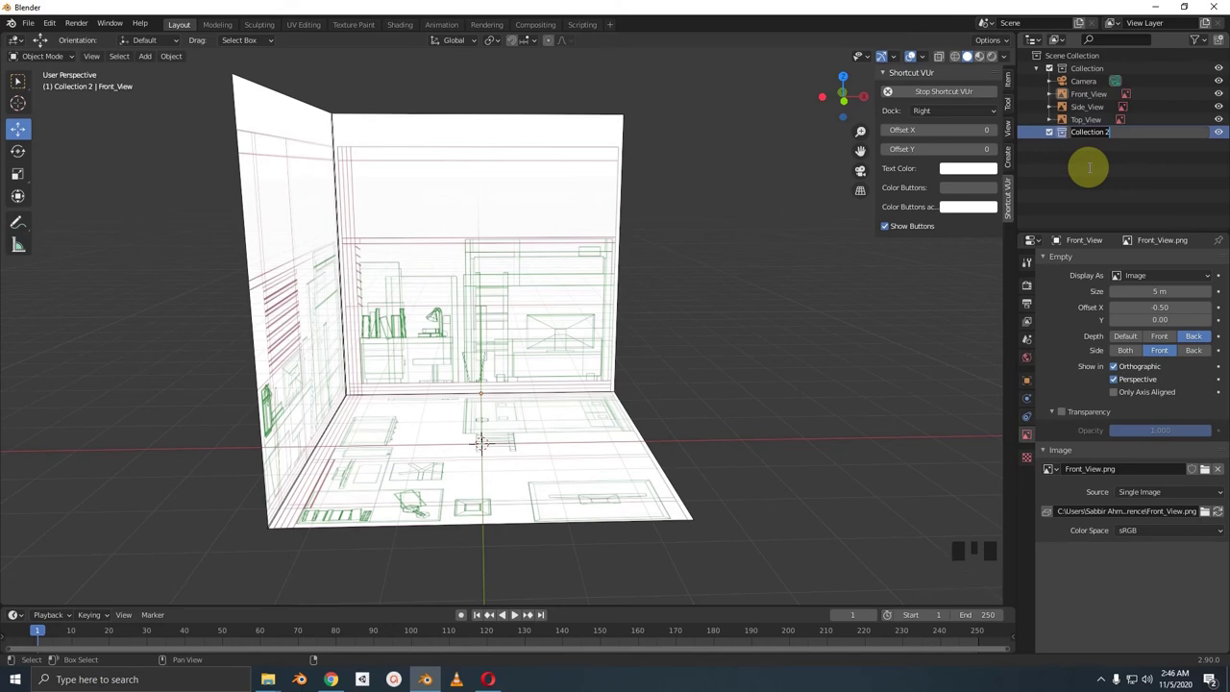
{"action": "key", "text": "BackSpace"}
{"action": "key", "text": "BackSpace"}
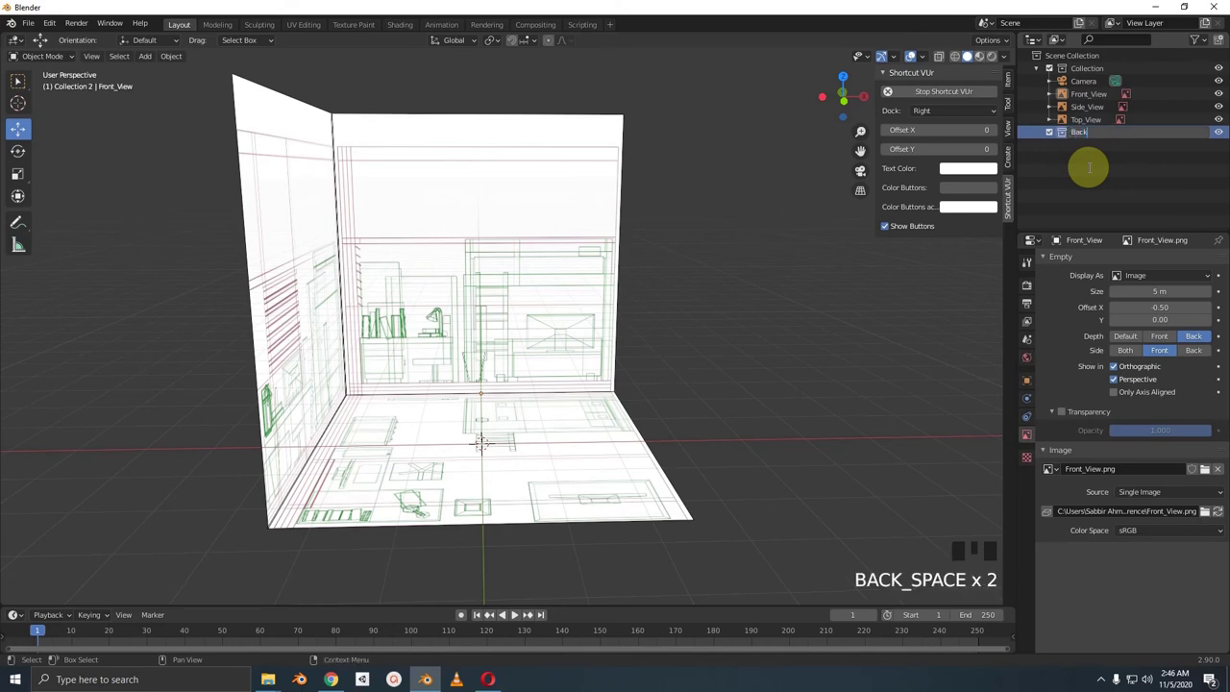
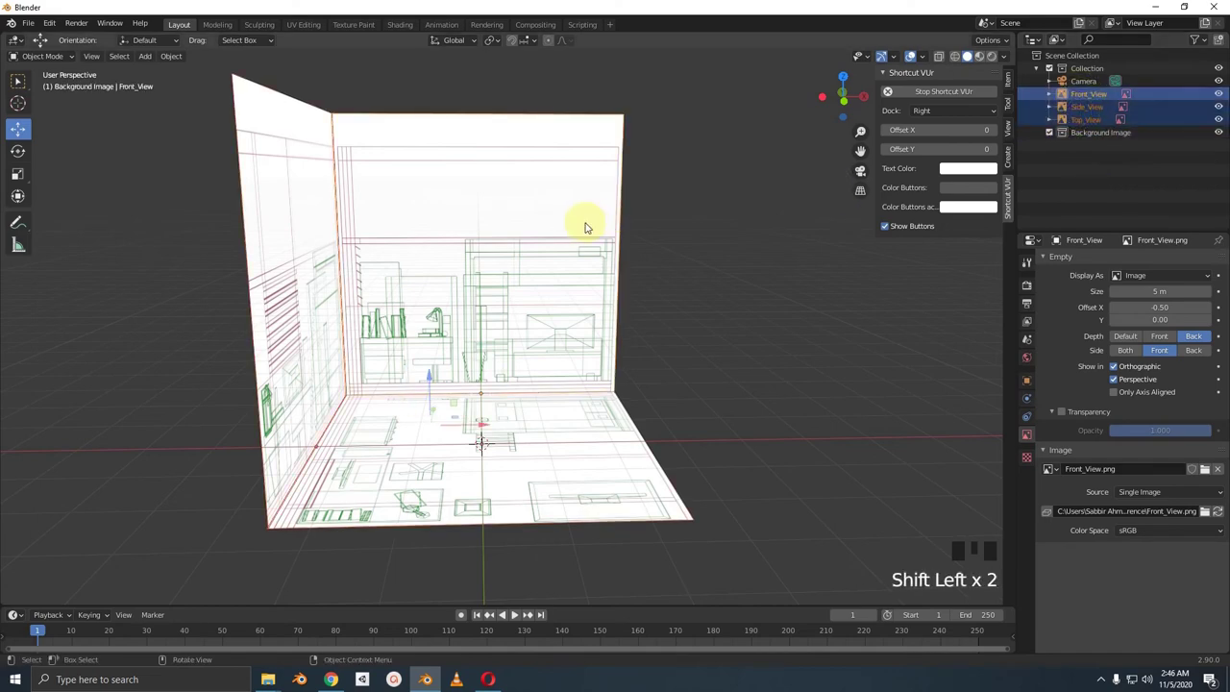
- Move the three images into Background Image and toggle the collection's visibility back on
{"action": "key", "text": "m"}
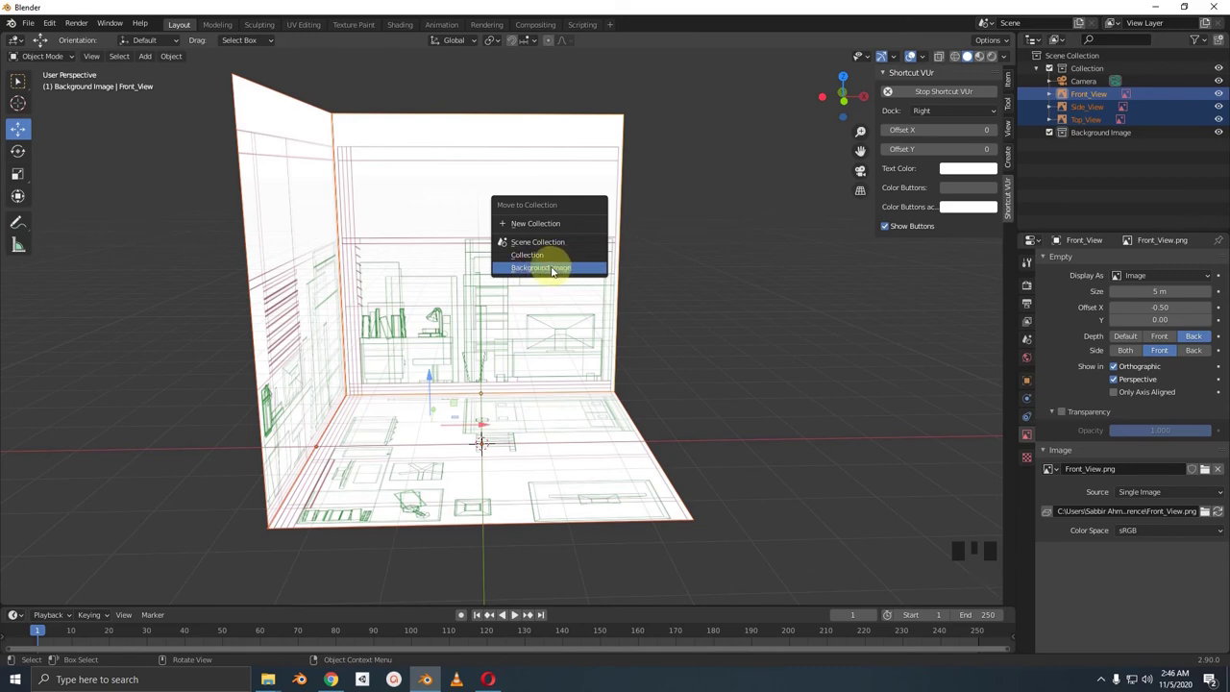
{"action": "left_click", "coordinate": [1092, 103]}
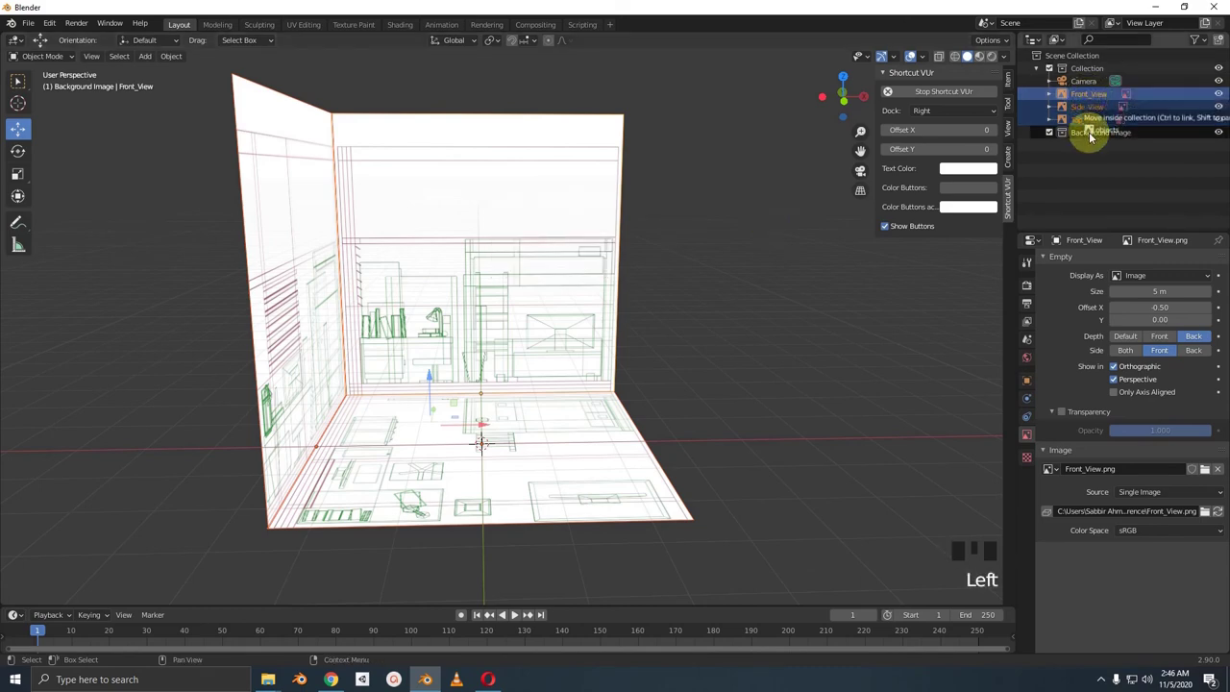
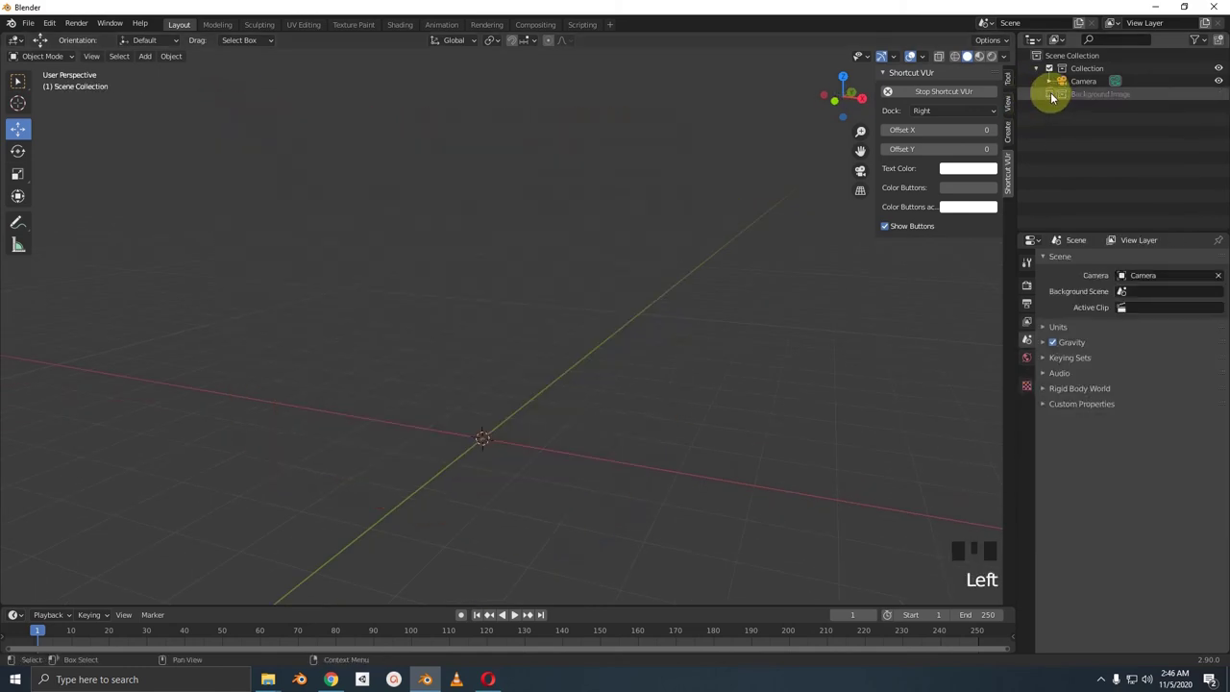
{"action": "double_click", "coordinate": [1055, 100]}
{"action": "left_click", "coordinate": [1056, 100]}
{"action": "left_click", "coordinate": [1040, 100]}
{"action": "double_click", "coordinate": [1040, 100]}
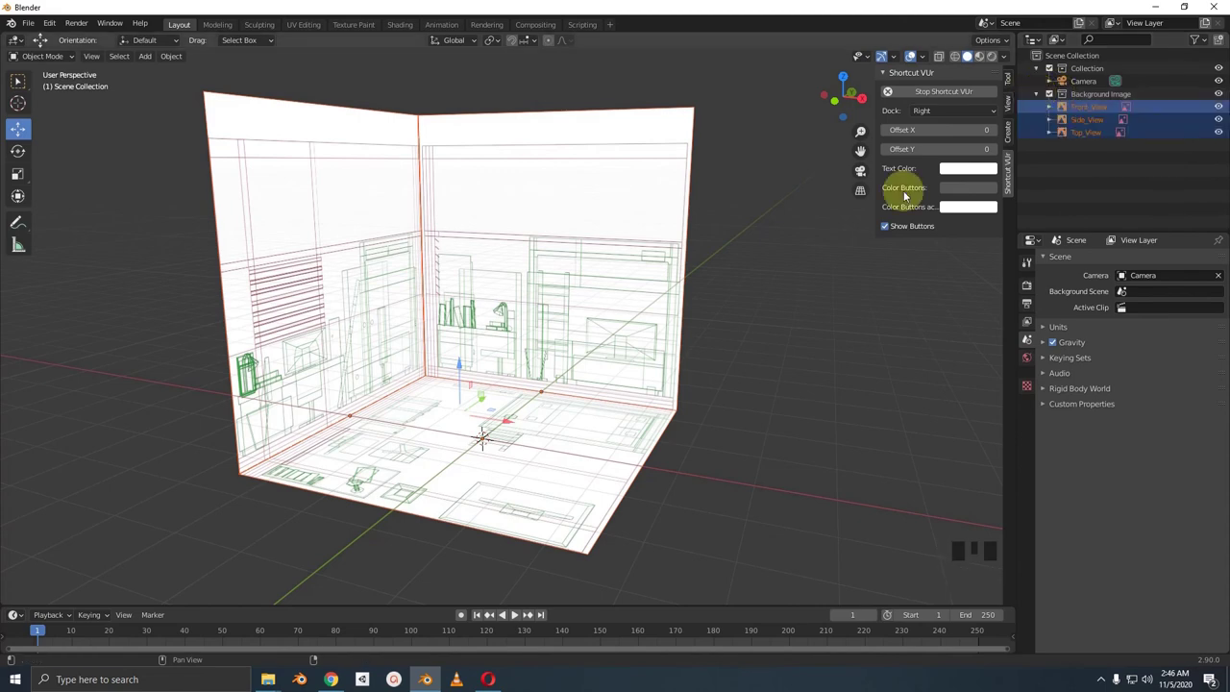
{"action": "left_click", "coordinate": [605, 417]}
{"action": "middle_click", "coordinate": [737, 399]}
{"action": "left_click", "coordinate": [669, 469]}
{"action": "left_click_drag", "start_coordinate": [717, 458], "coordinate": [650, 341]}
{"action": "scroll", "scroll_direction": "up", "scroll_amount": 3}
{"action": "left_click_drag", "start_coordinate": [673, 340], "coordinate": [668, 362]}
{"action": "scroll", "scroll_direction": "up", "scroll_amount": 3}
{"action": "scroll", "scroll_direction": "down", "scroll_amount": 3}
{"action": "left_click_drag", "start_coordinate": [655, 326], "coordinate": [675, 337]}
{"action": "key", "text": "2"}
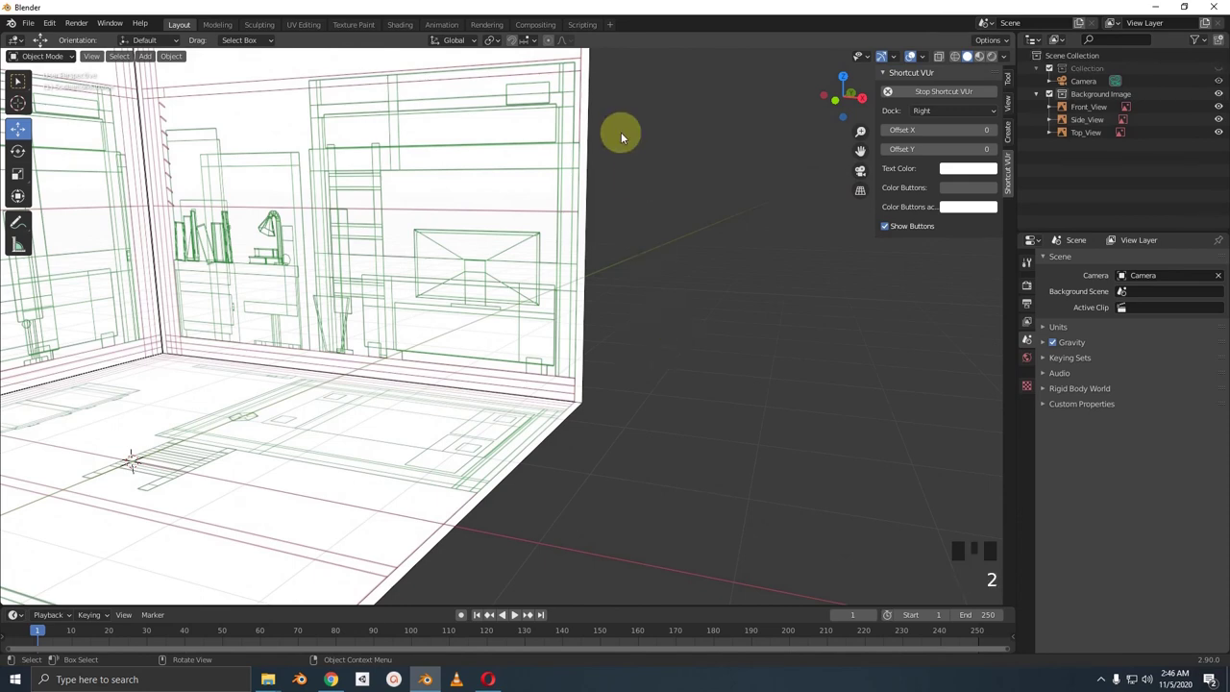
{"action": "left_click", "coordinate": [617, 124]}
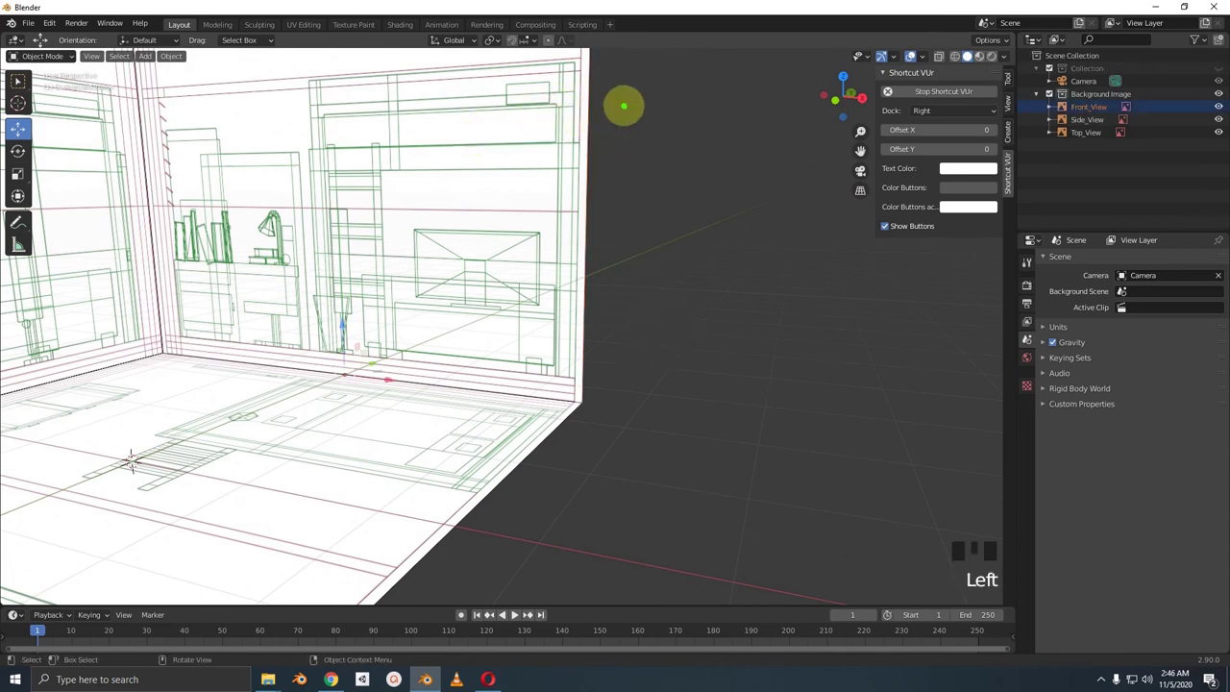
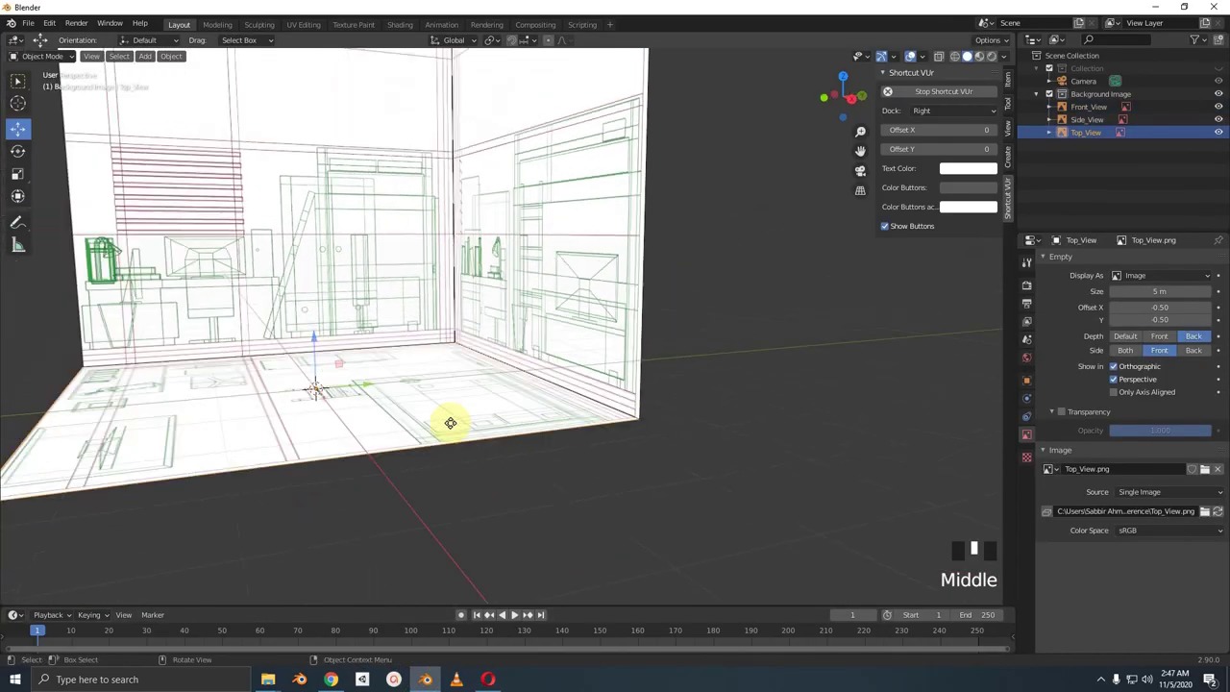
{"action": "scroll", "scroll_direction": "up", "scroll_amount": 3}
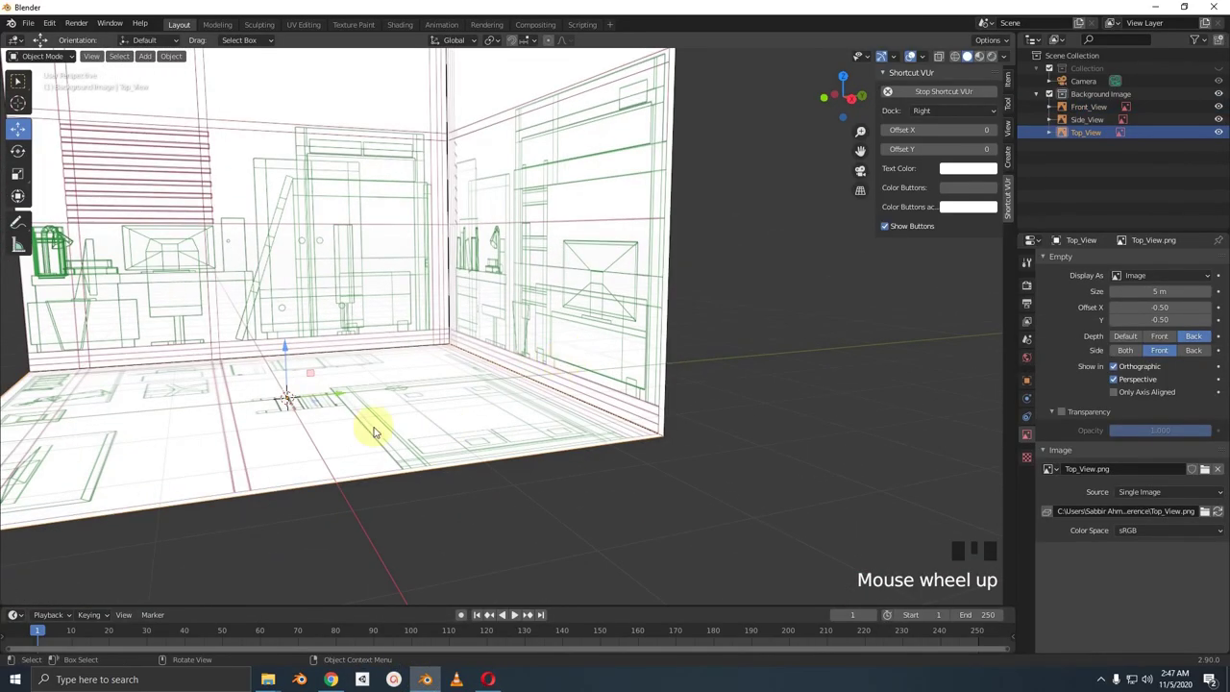
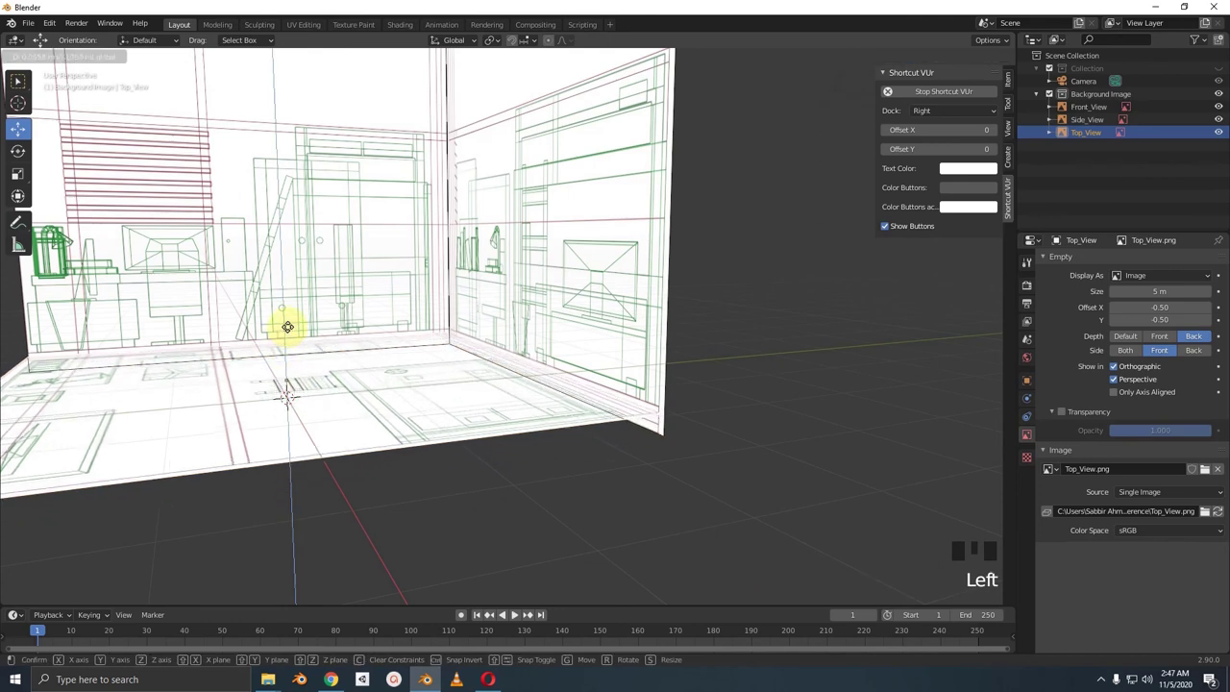
{"action": "key", "text": "ctrl+z"}
{"action": "left_click", "coordinate": [675, 291]}
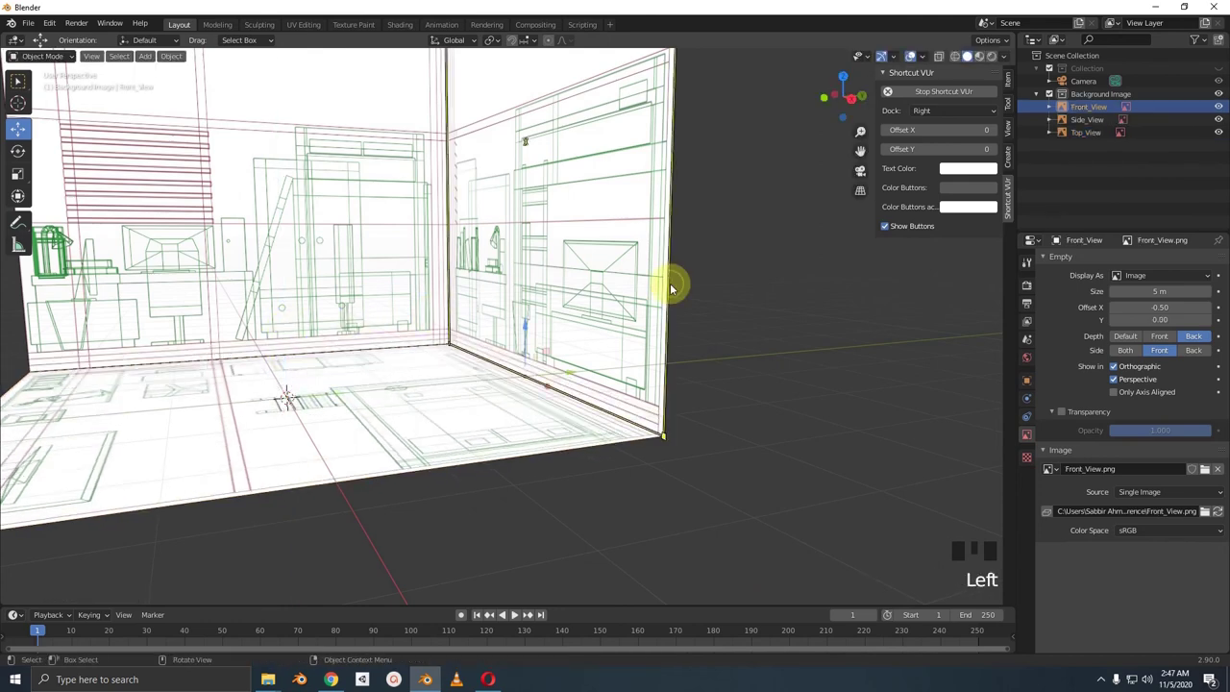